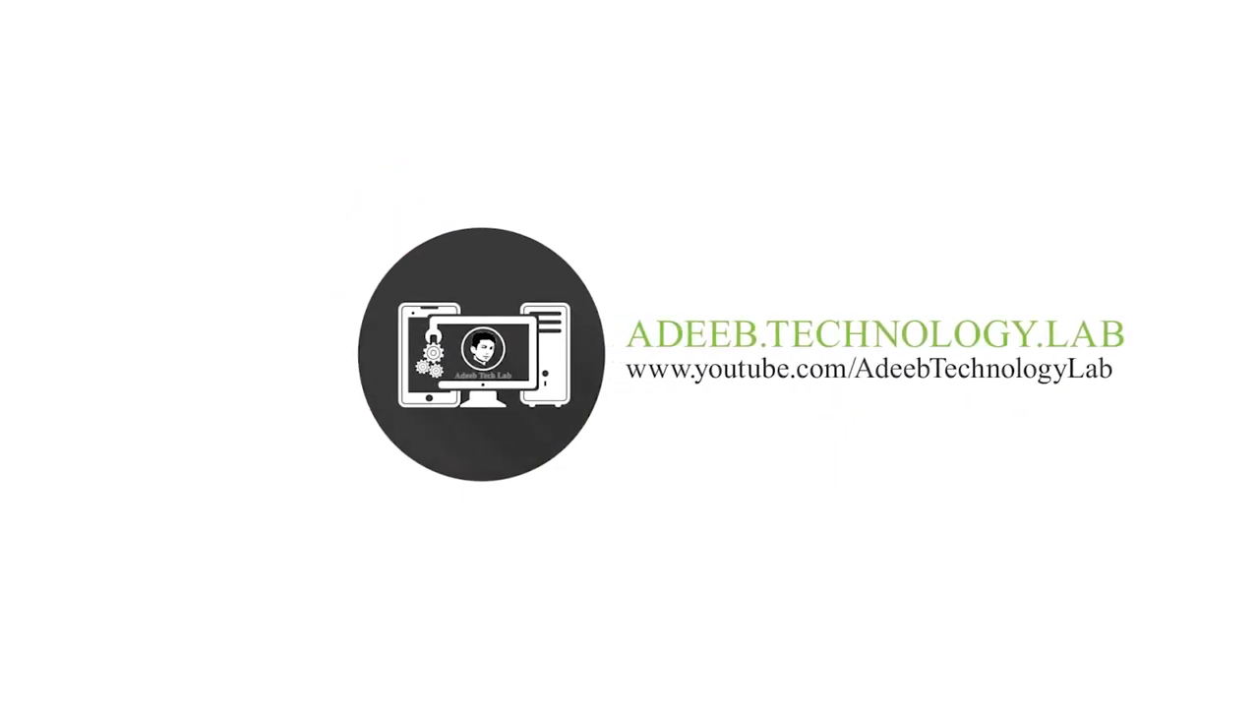
# - Load the Facebook cover photo template PSD from the desktop into Photoshop
pyautogui.click(898, 317)
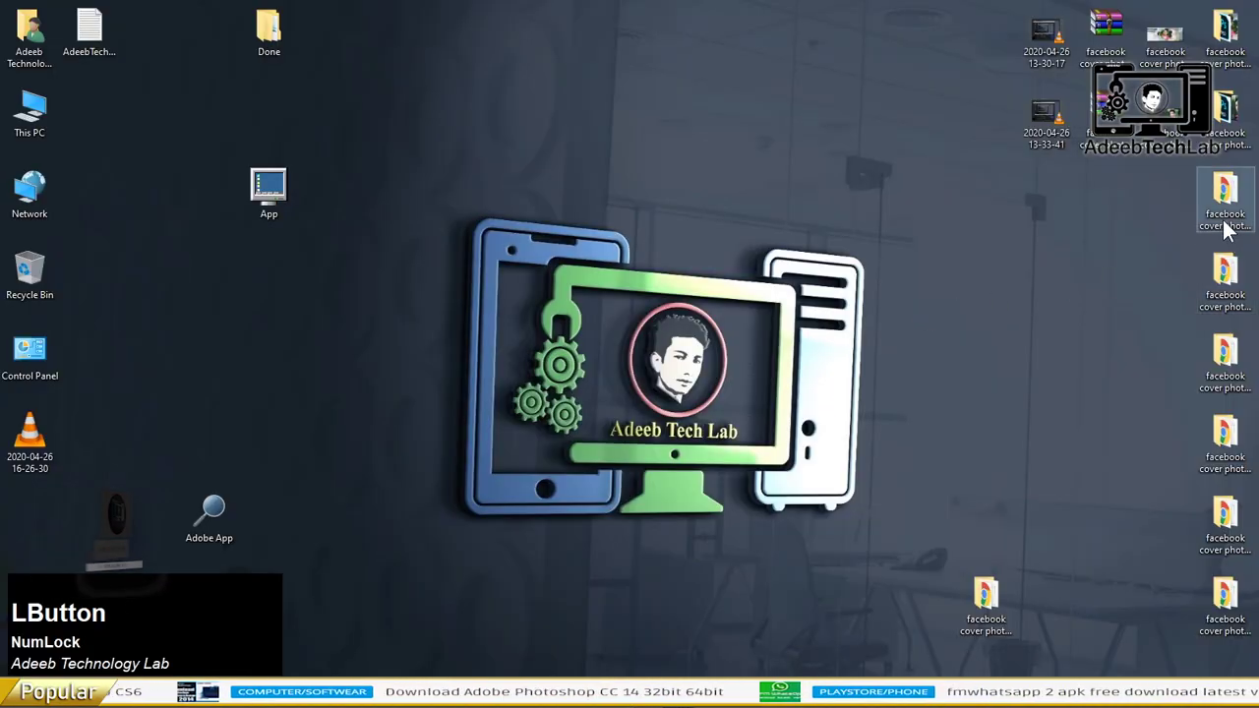
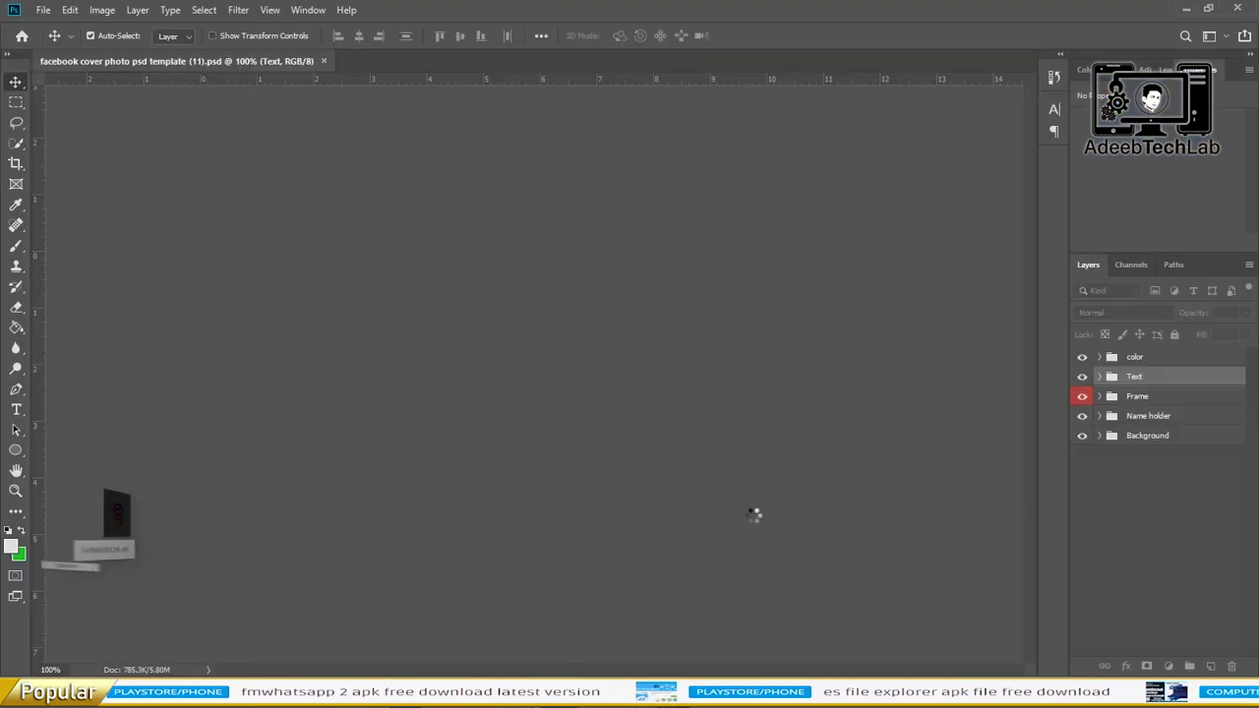
# - Delete the 'Double Click Here' sample photo layer inside the Frame group, leaving empty hexagons
pyautogui.click(798, 394)
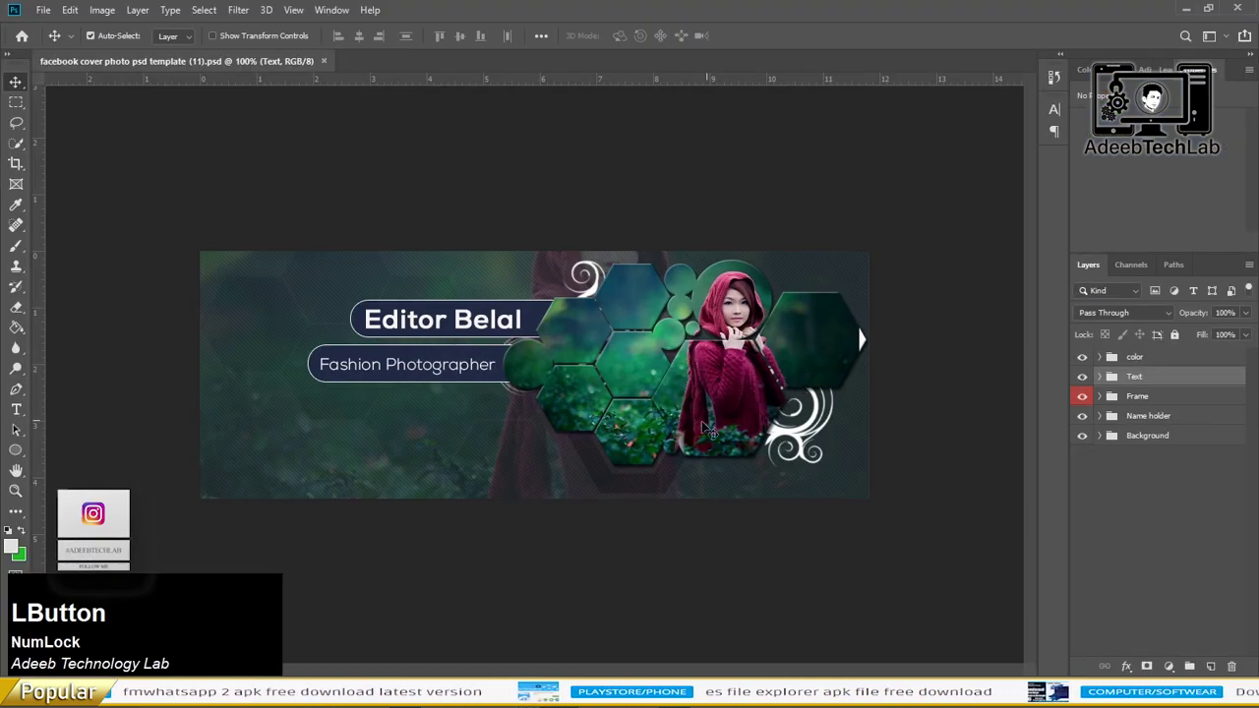
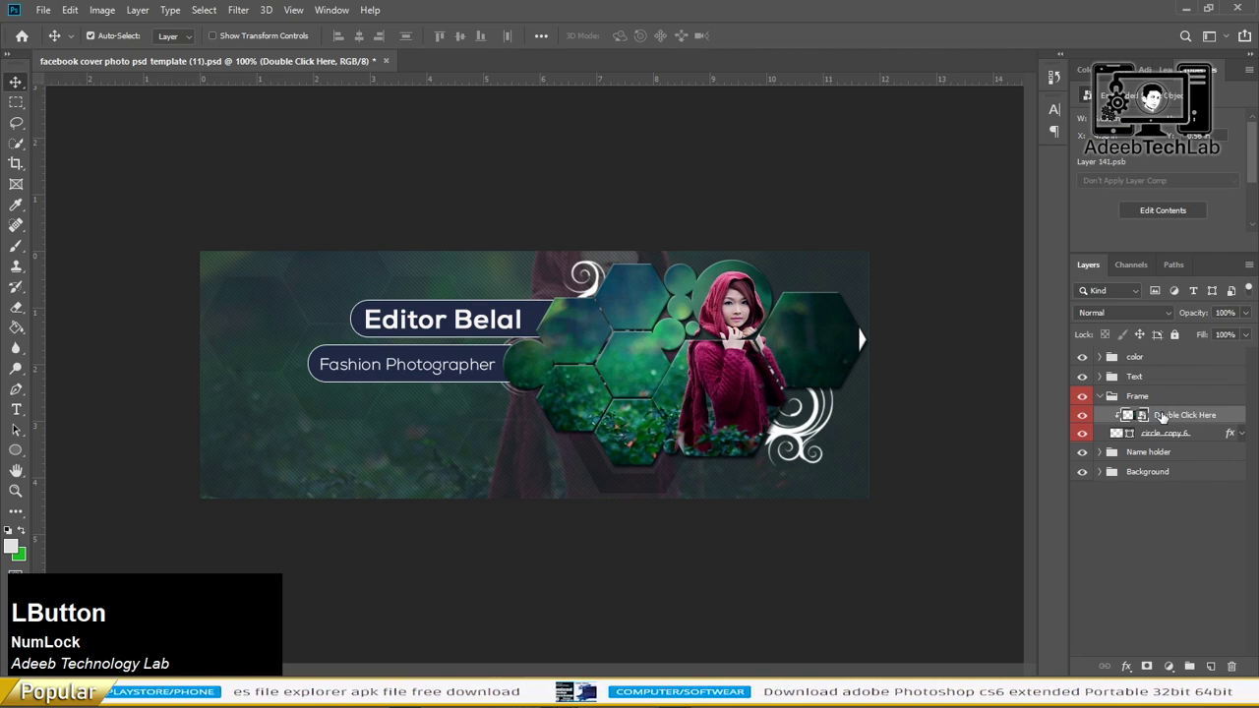
pyautogui.press('Delete')
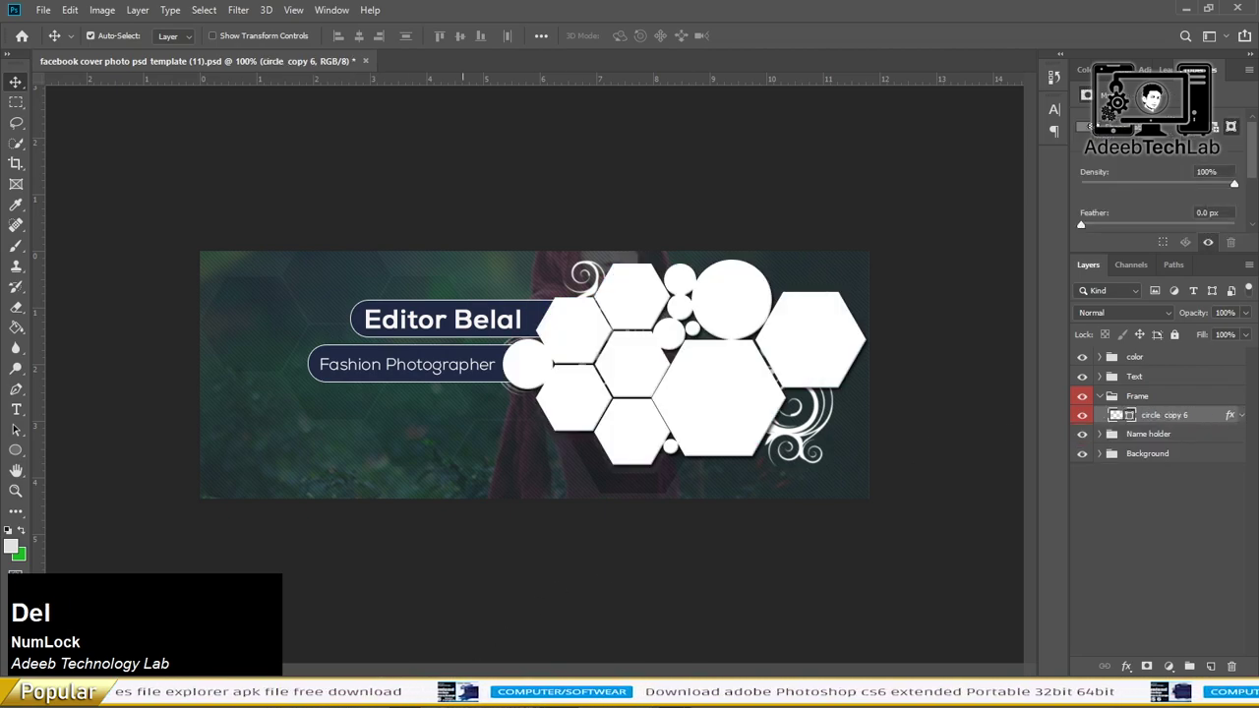
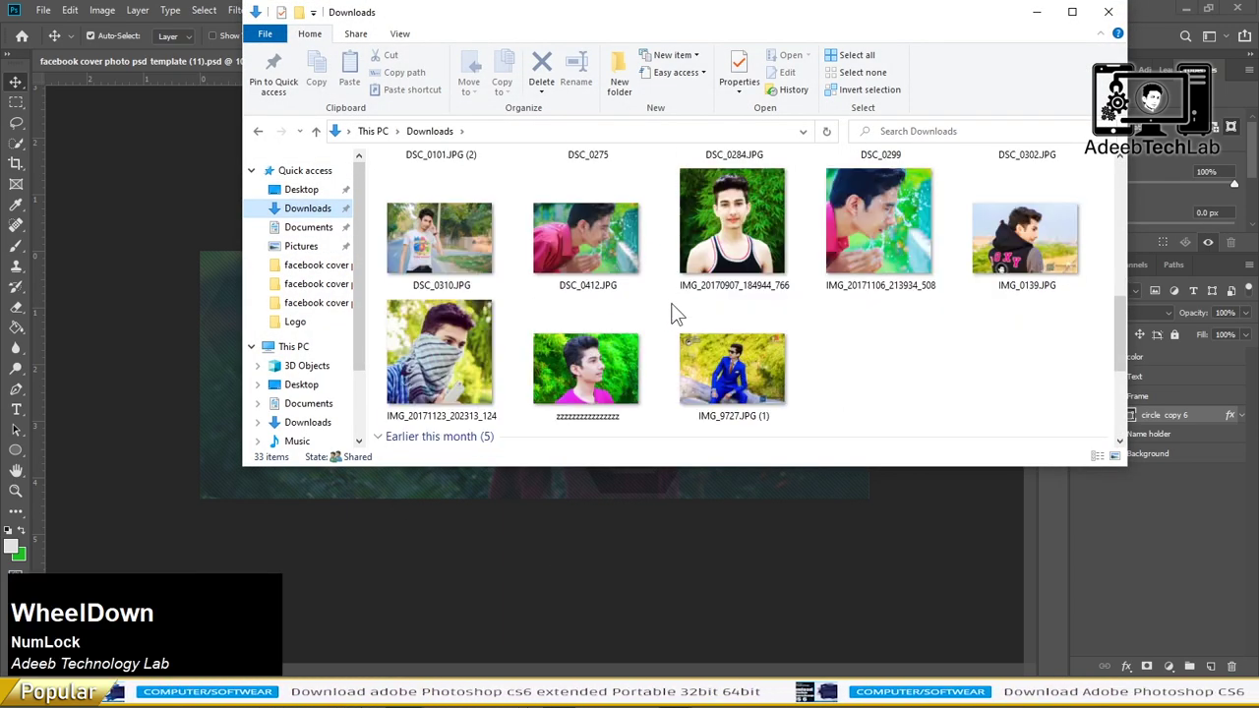
# - Place IMG_9727.JPG clipped into the hexagon frames, enlarged so the man fills the large hexagon
pyautogui.click(744, 374)
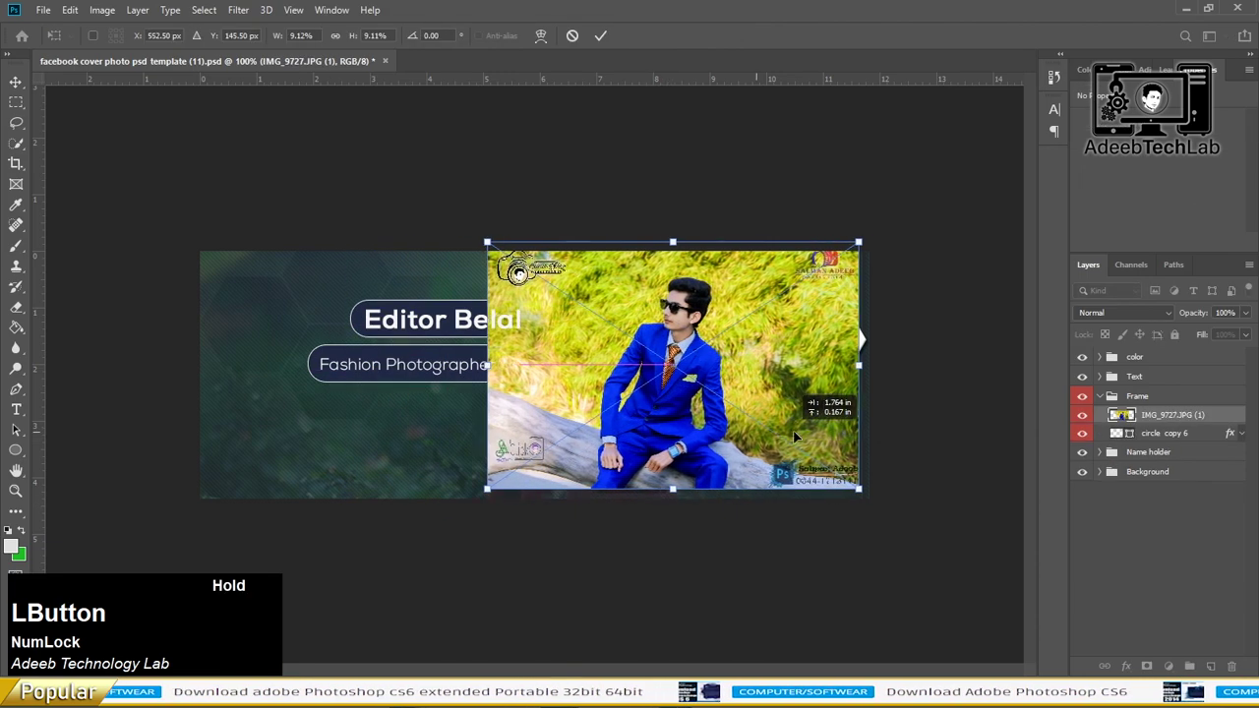
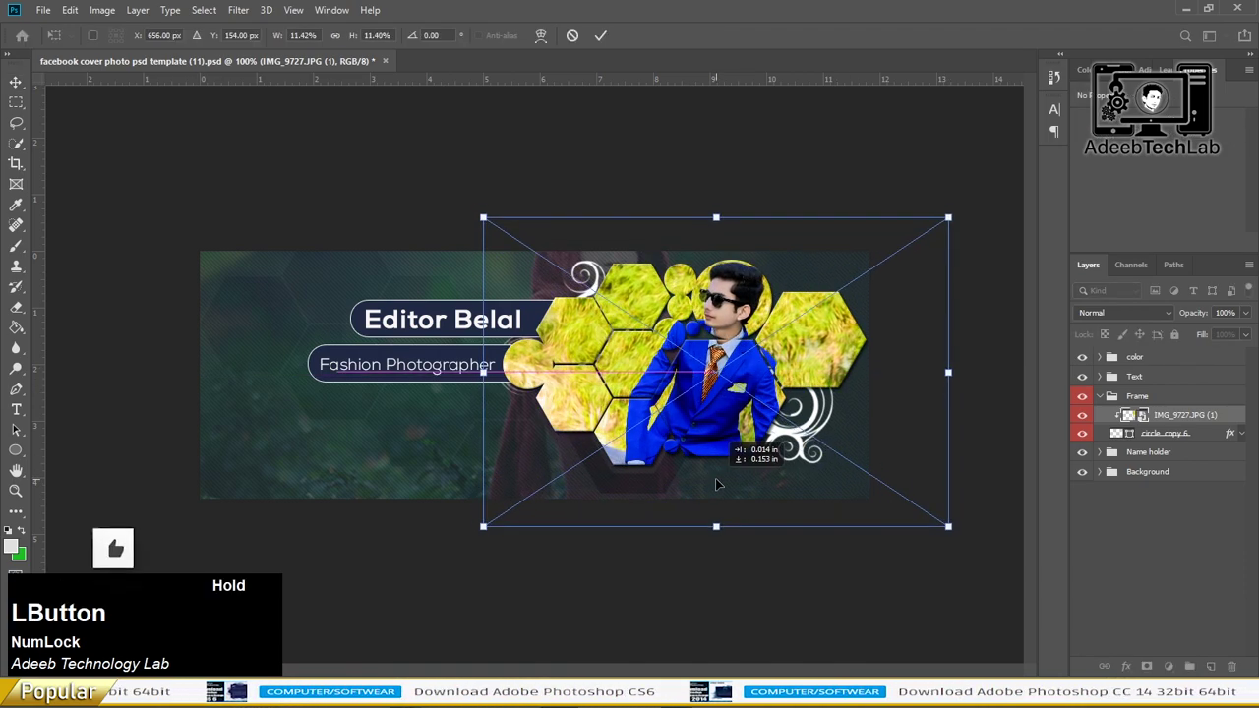
pyautogui.press('Return')
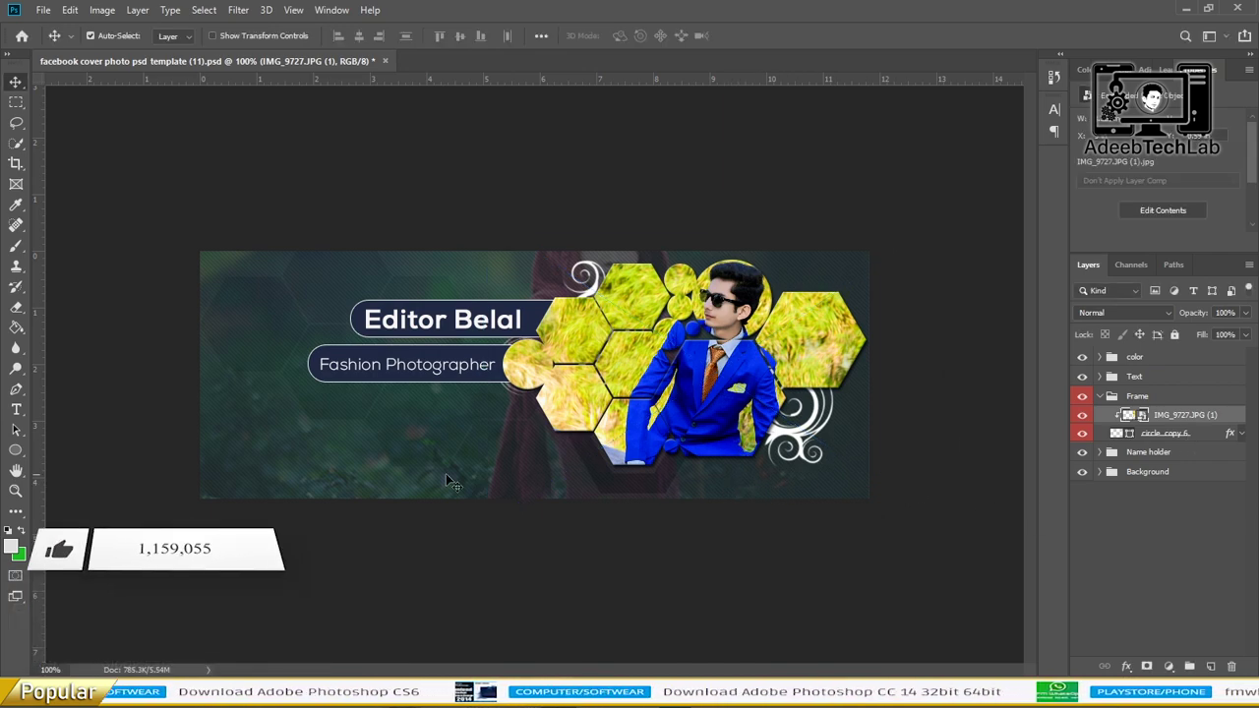
# - Remove the old background picture and put a copy of the blue-suit photo in the Background group
pyautogui.click(558, 482)
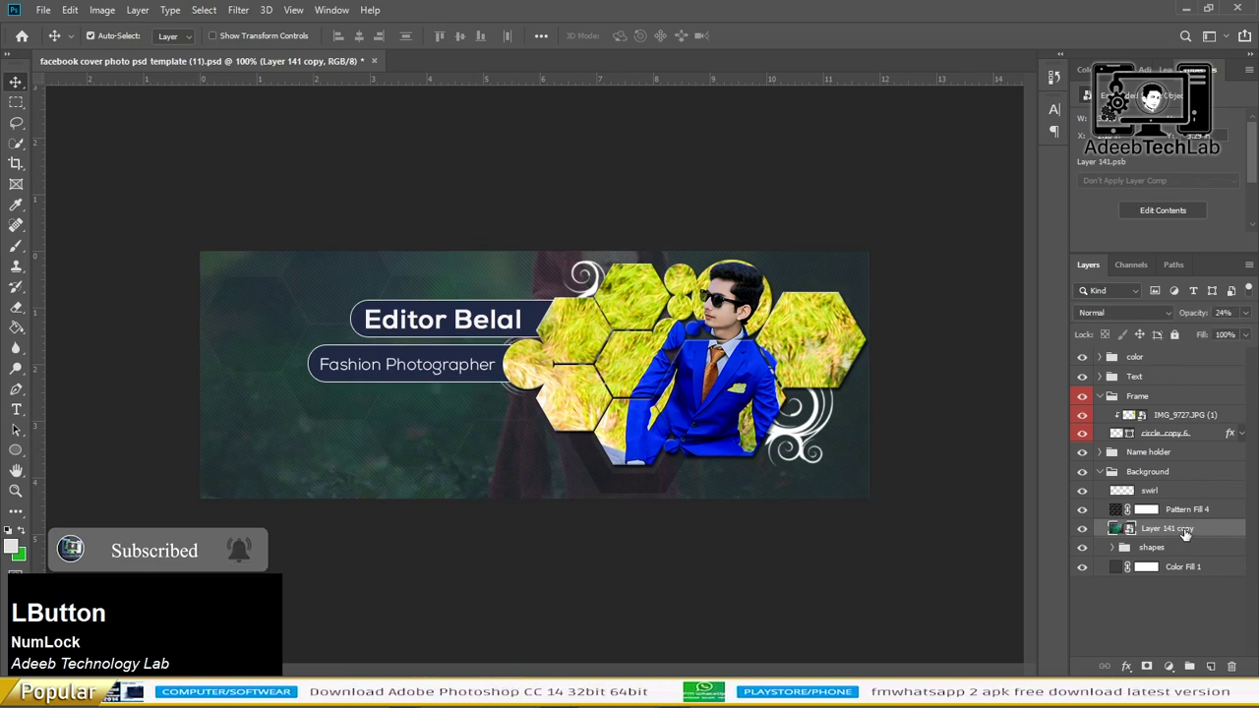
pyautogui.press('Delete')
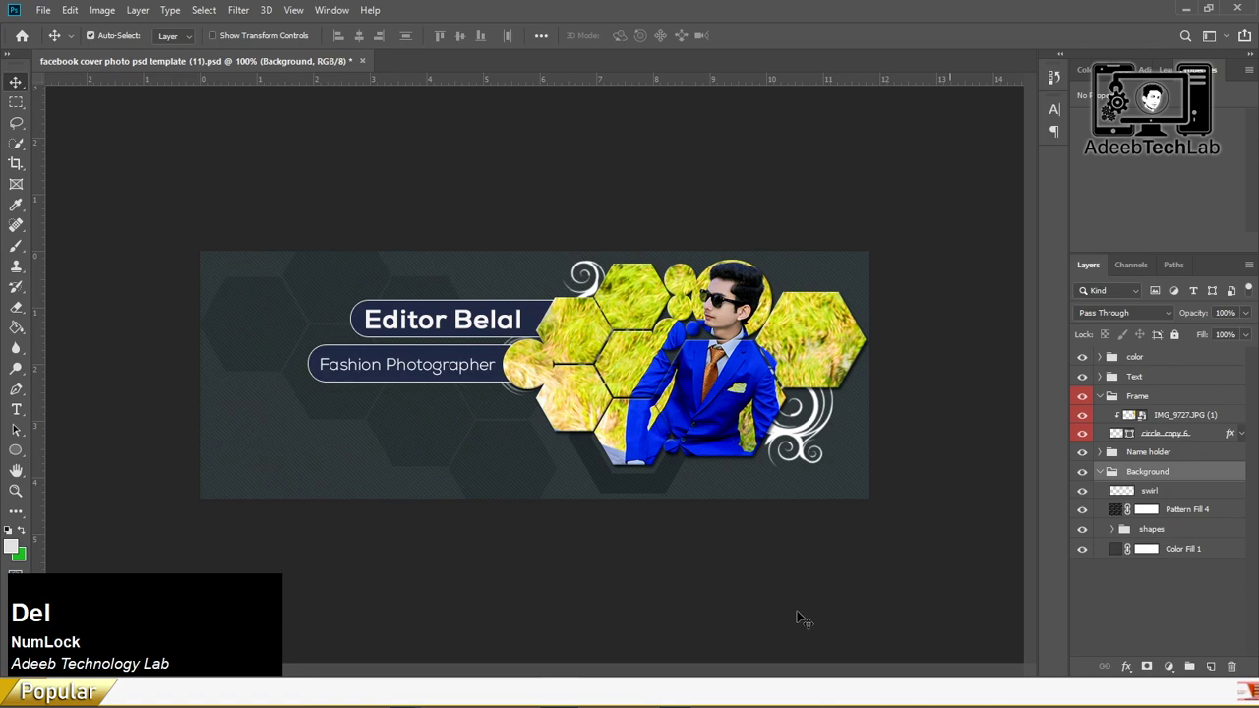
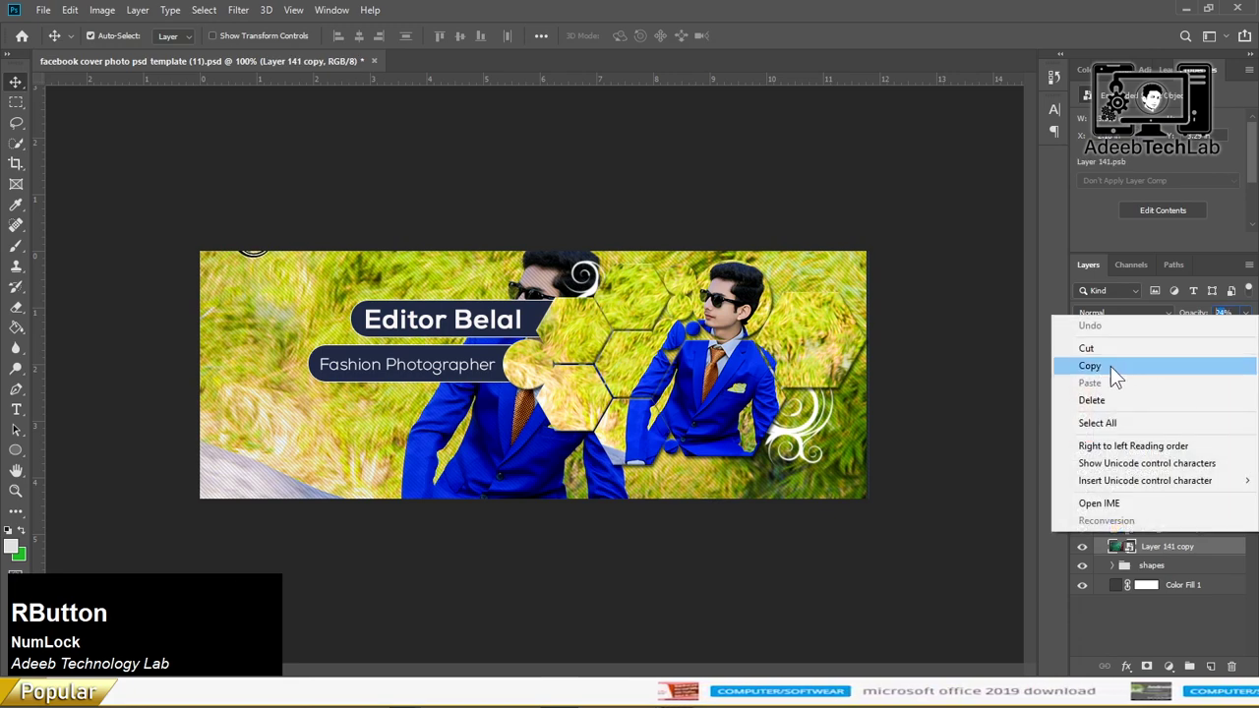
pyautogui.click(1119, 372)
pyautogui.press('Delete')
pyautogui.click(1181, 544)
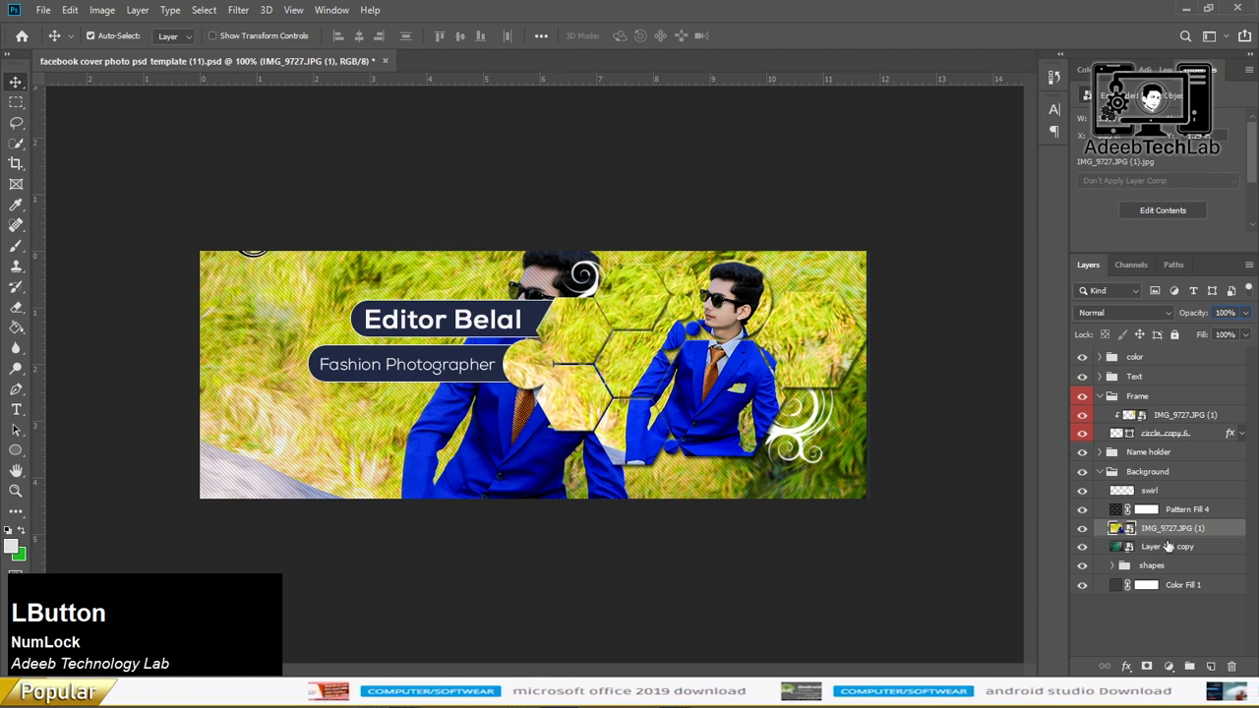
pyautogui.press('Delete')
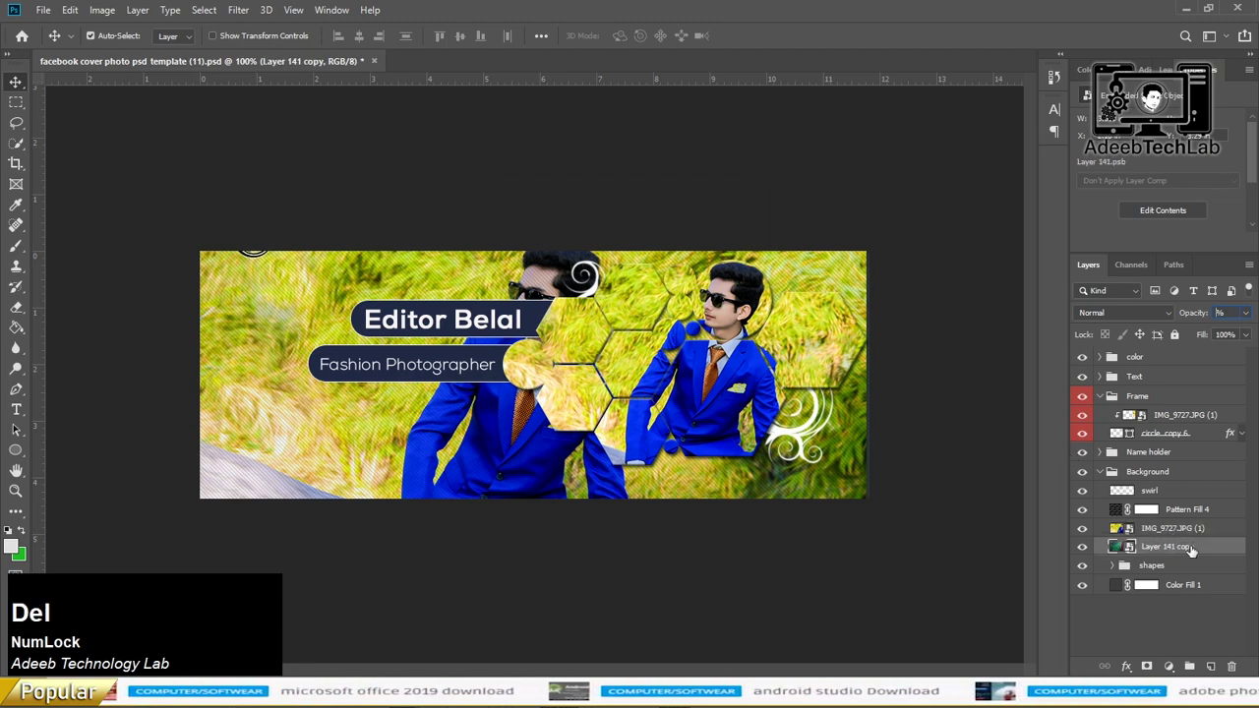
# - Delete Layer 141 copy and fade the background photo copy to 24% opacity
pyautogui.click(1171, 615)
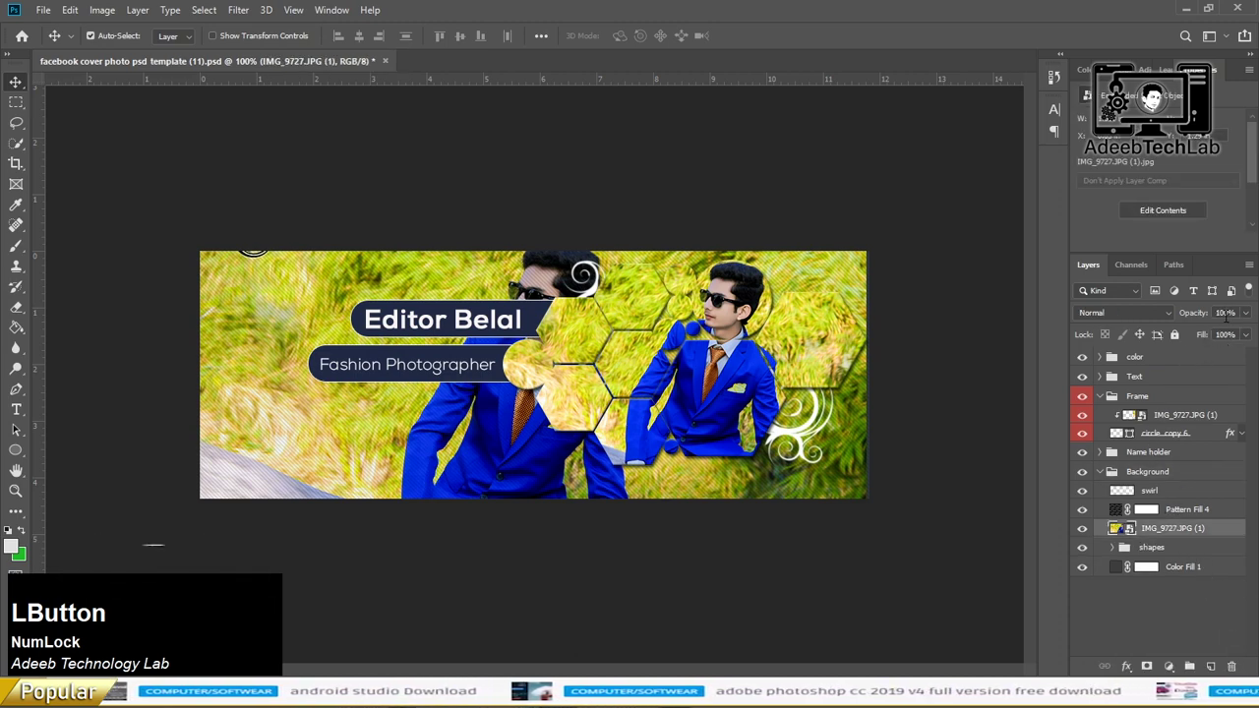
pyautogui.press('KP_2')
pyautogui.press('KP_4')
pyautogui.click(1168, 626)
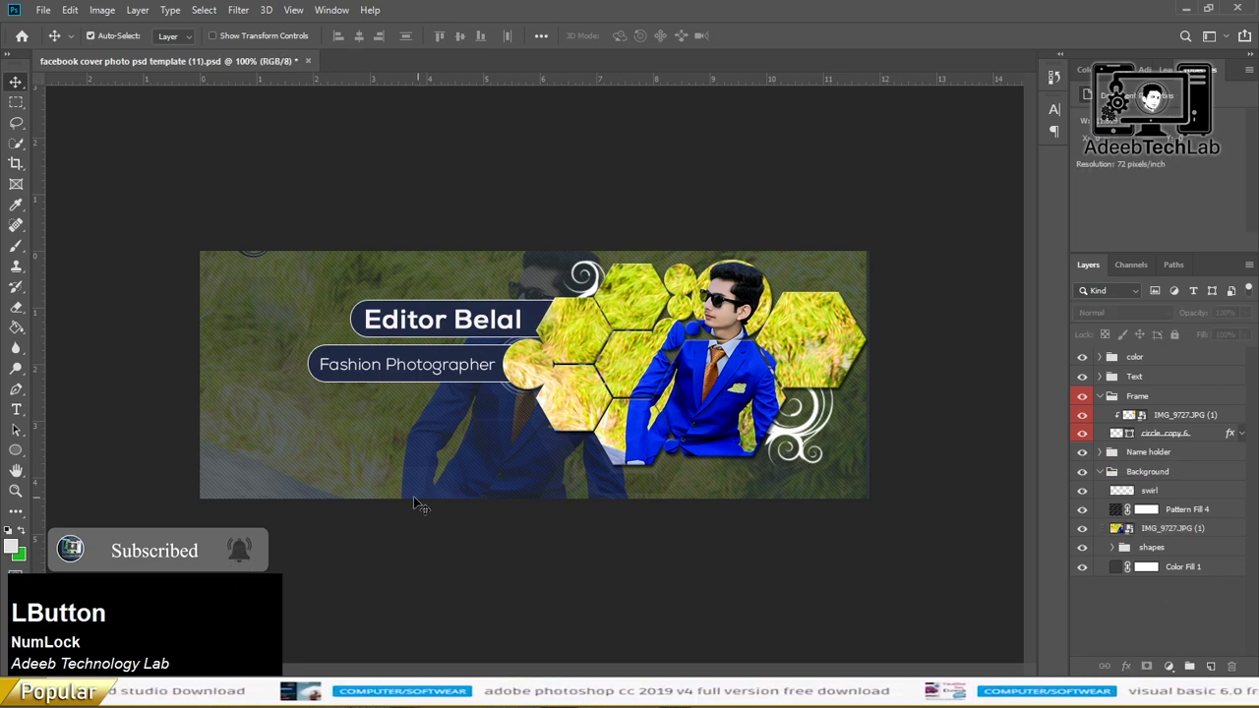
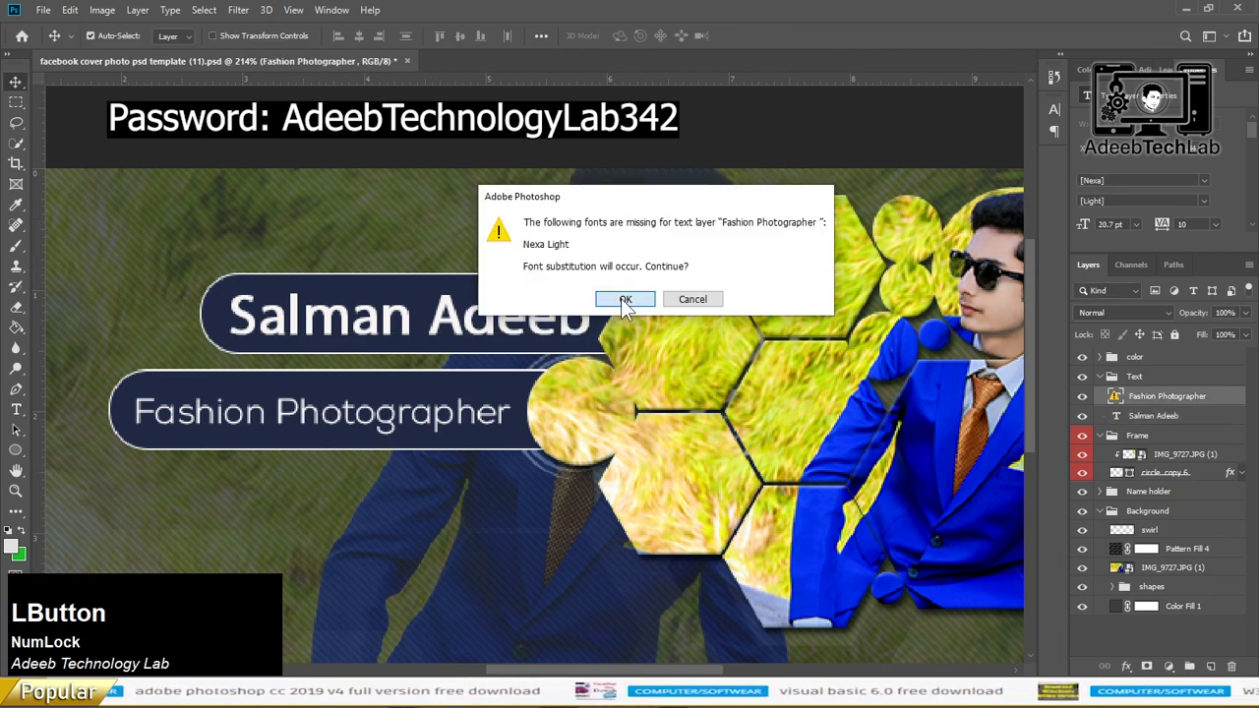
# - Accept the font substitution and rewrite the subtitle banner as "I'M A YouTuber"
pyautogui.press('space')
pyautogui.write('a i')
pyautogui.press('space')
pyautogui.press('BackSpace')
pyautogui.press("'")
pyautogui.press('m')
pyautogui.press('space')
pyautogui.press('space')
pyautogui.write('youtuber')
pyautogui.click(186, 301)
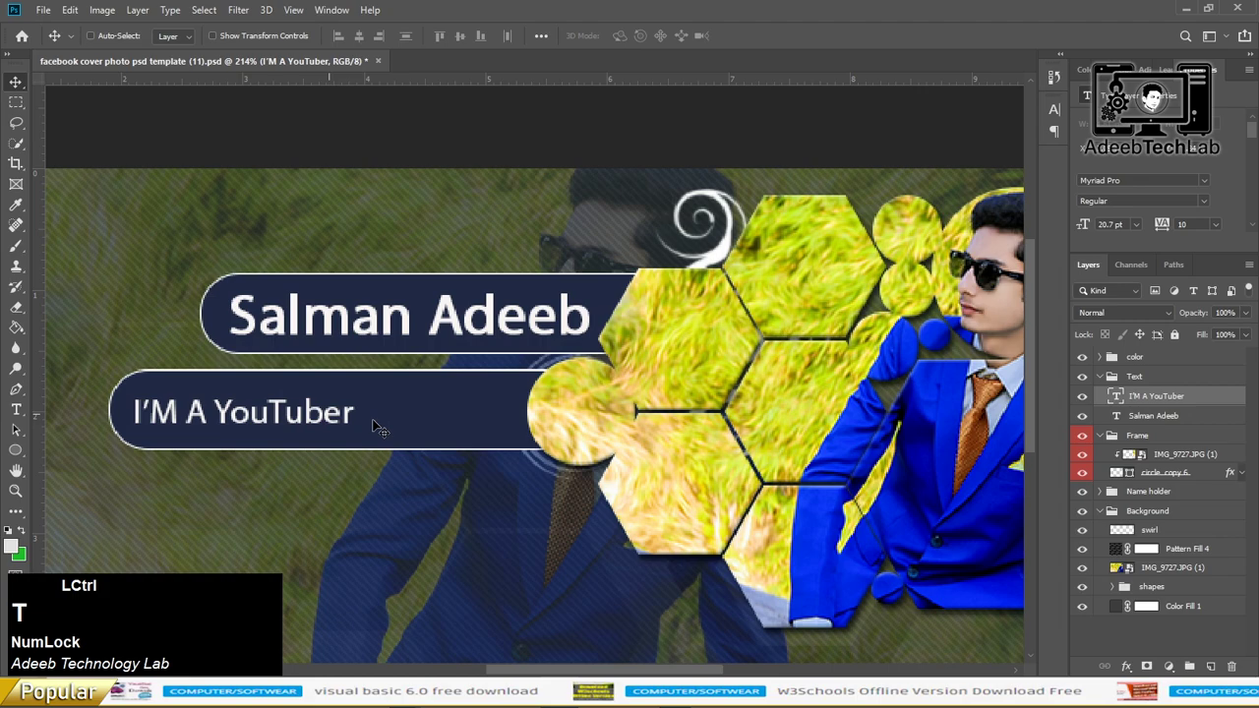
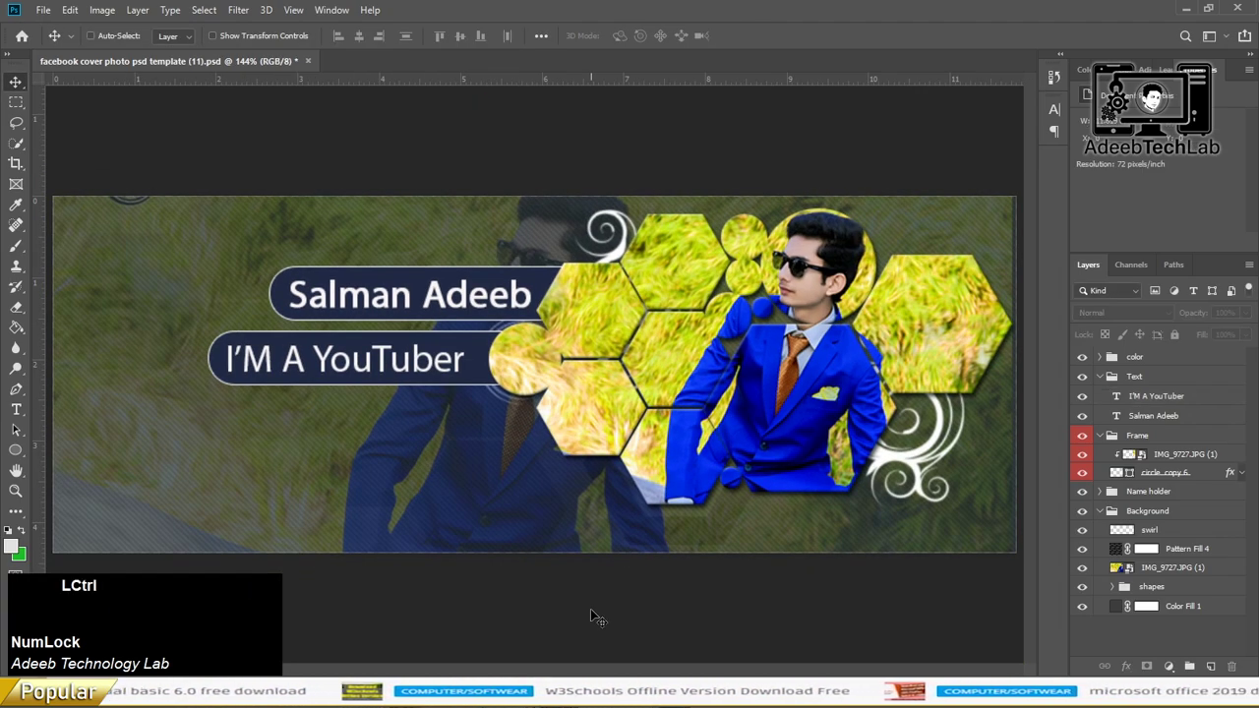
# - Start Save As for the cover and bring up the file format list to choose JPEG
pyautogui.press('s')
pyautogui.press('ctrl+shift+s')
pyautogui.click(341, 325)
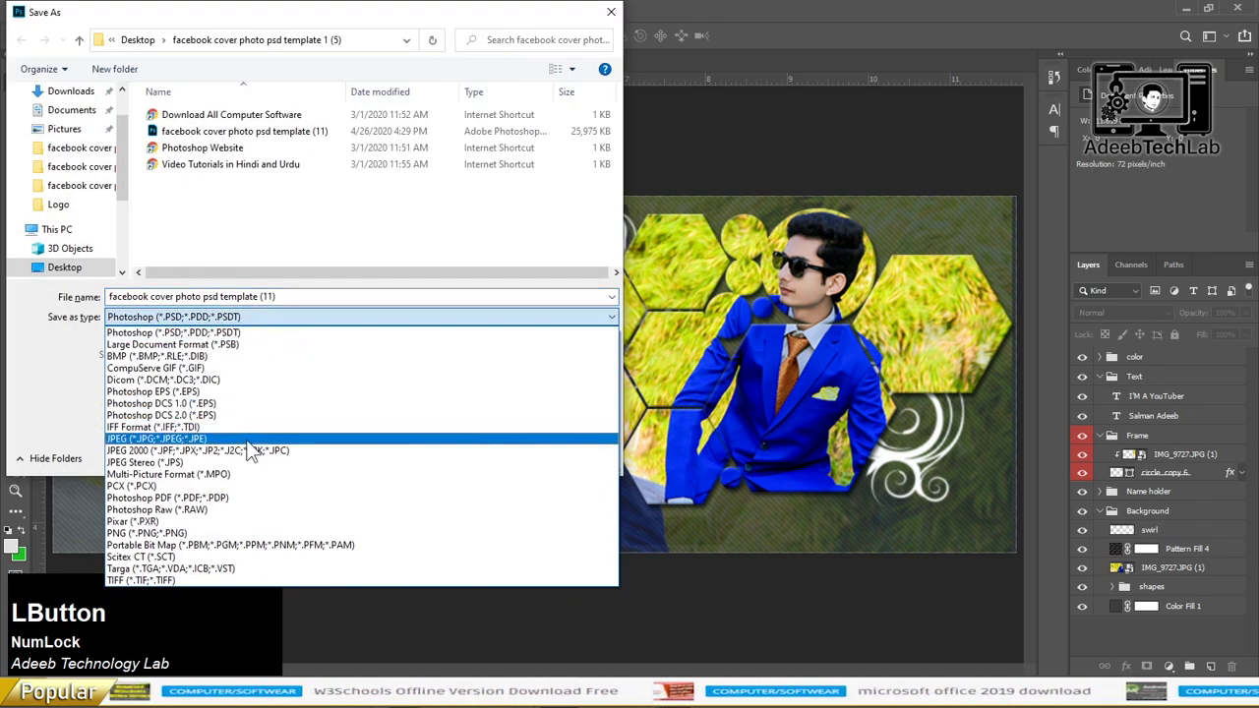